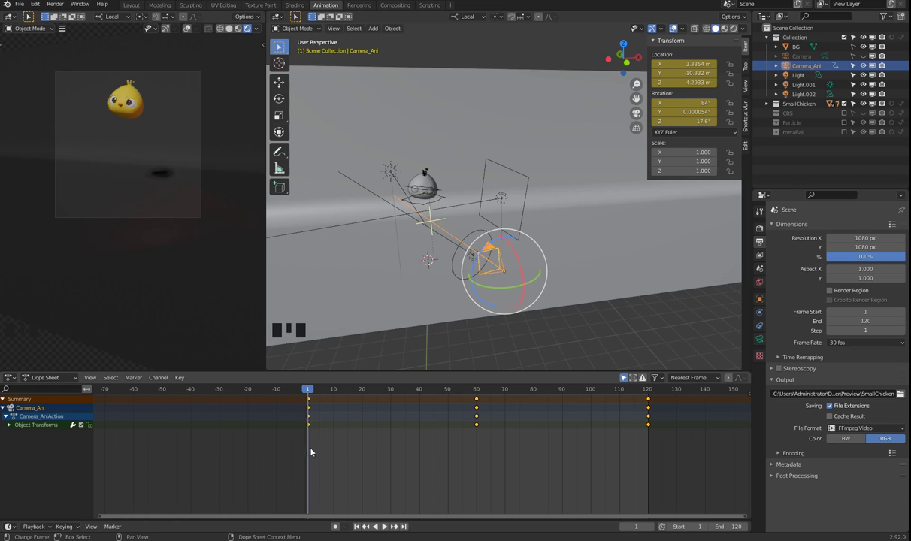
Step: Scrub the Camera_Ani keyframes in the Dope Sheet and play the animation through once
left_click_drag(308, 432, 450, 244)
key("space")
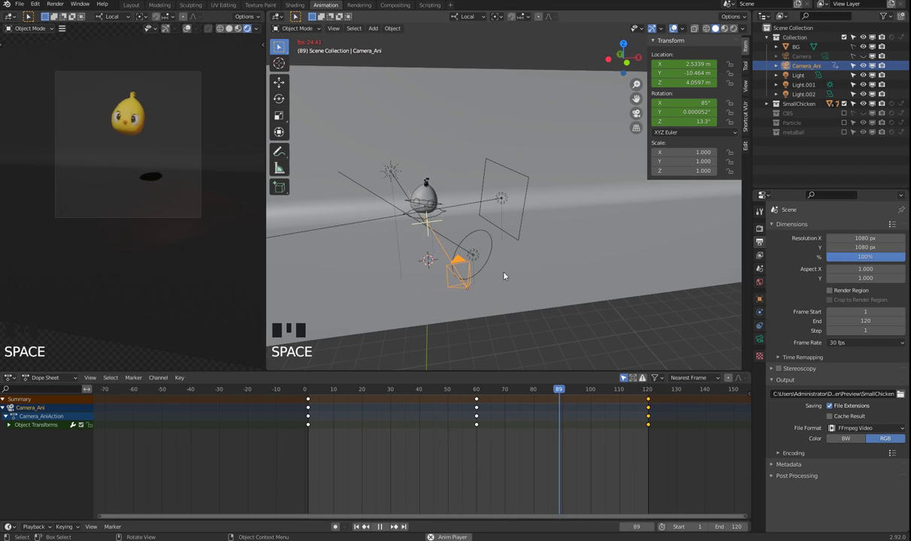
key("space")
Step: Select Light.002 and then Light.001 to check their location and rotation values
left_click(506, 203)
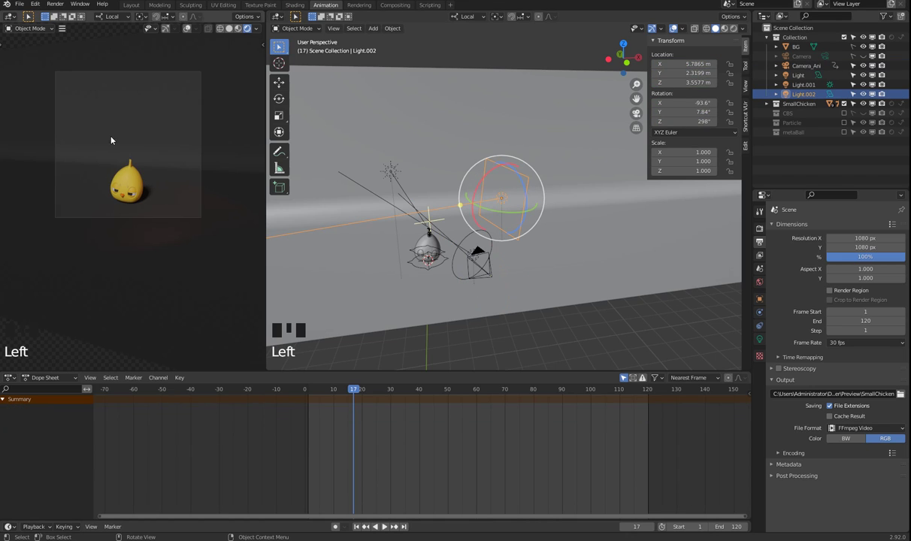
left_click(395, 172)
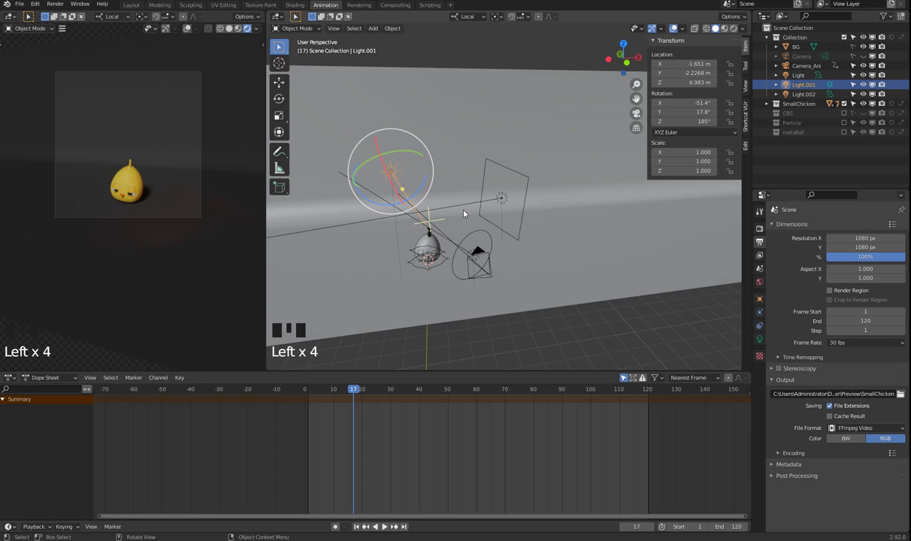
Step: Play the animation in the camera preview and stop it at frame 86
key("space")
scroll("up", 3)
left_click_drag(184, 255, 142, 255)
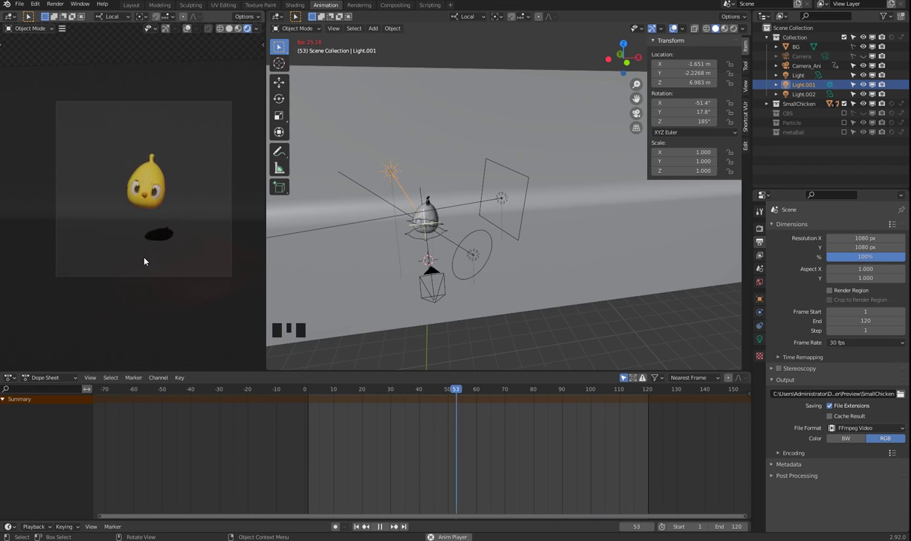
key("space")
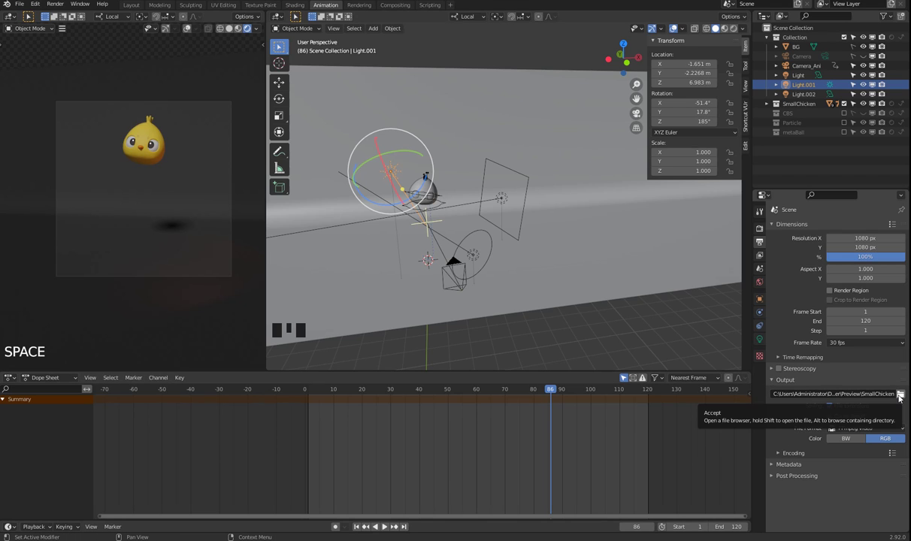
Step: Change the render output path from the Preview folder to a Final folder
left_click_drag(901, 398, 379, 148)
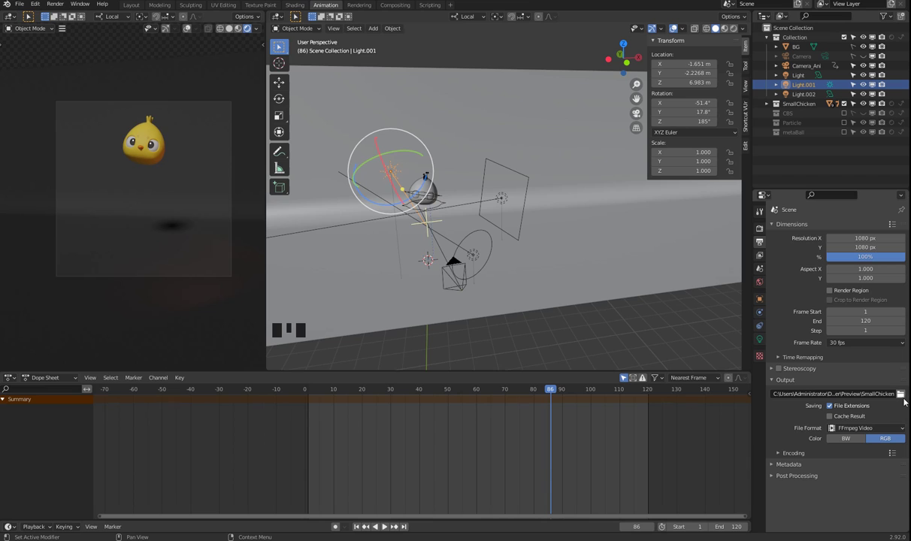
left_click_drag(906, 398, 614, 457)
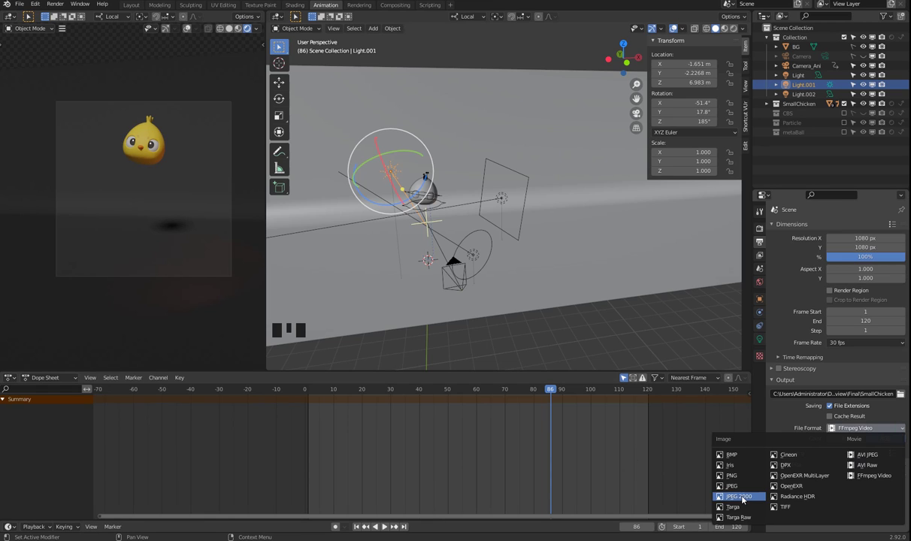
Step: Set the output file format to PNG with RGB colour, 8-bit depth, 15% compression
left_click_drag(744, 481, 894, 442)
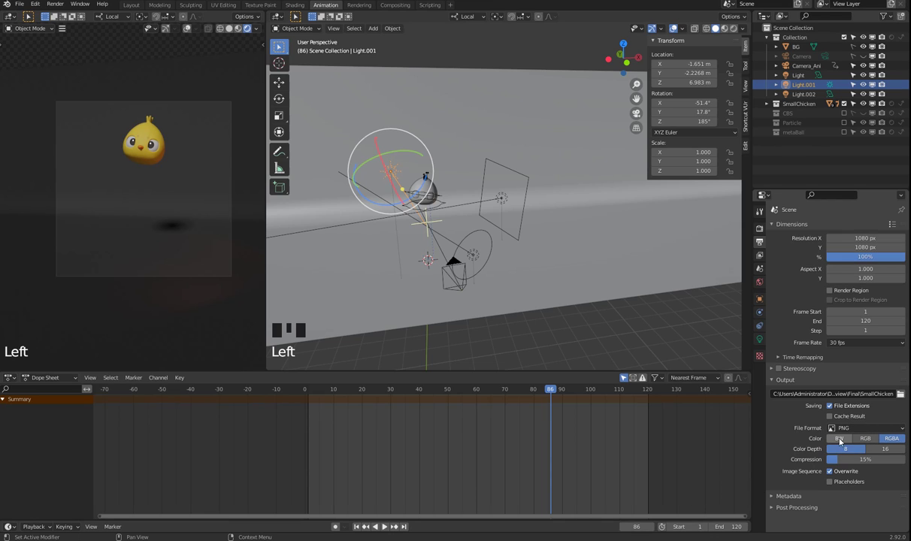
left_click(870, 441)
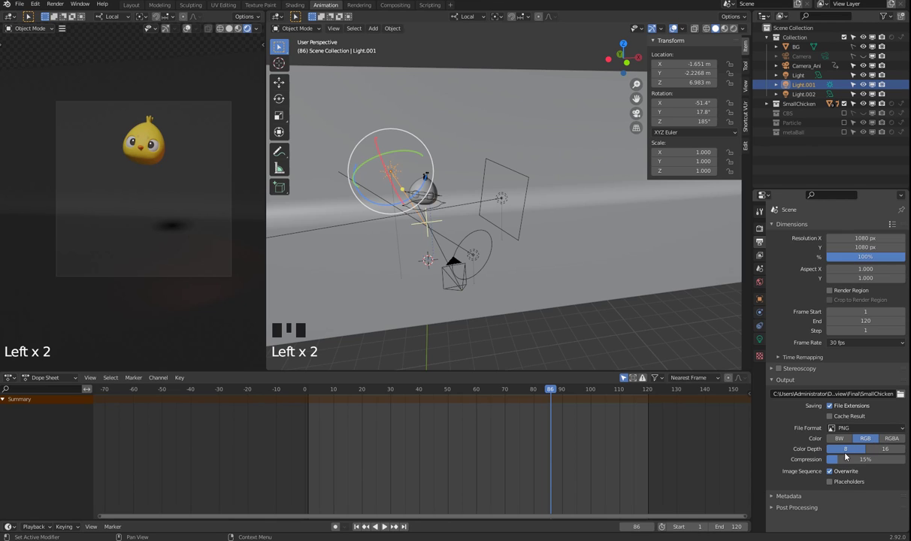
left_click(890, 450)
left_click(851, 452)
left_click(898, 451)
left_click(856, 453)
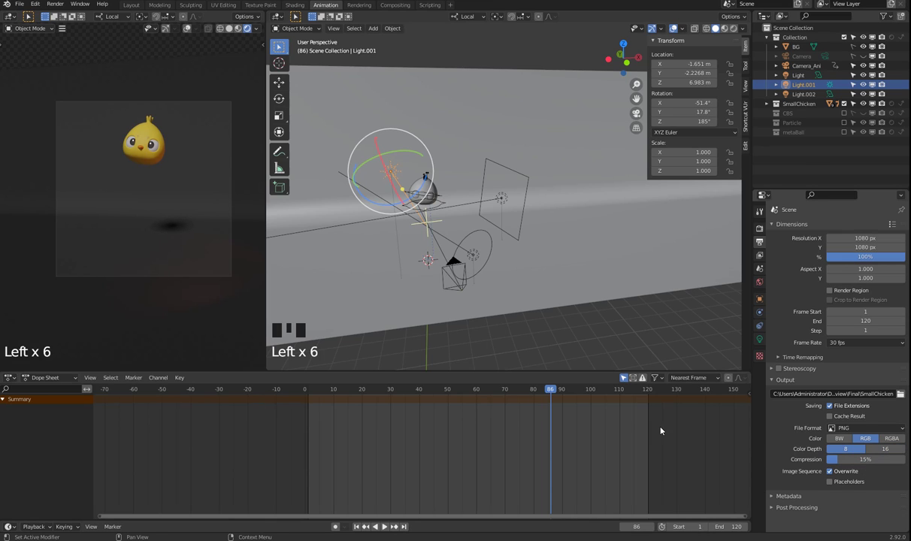